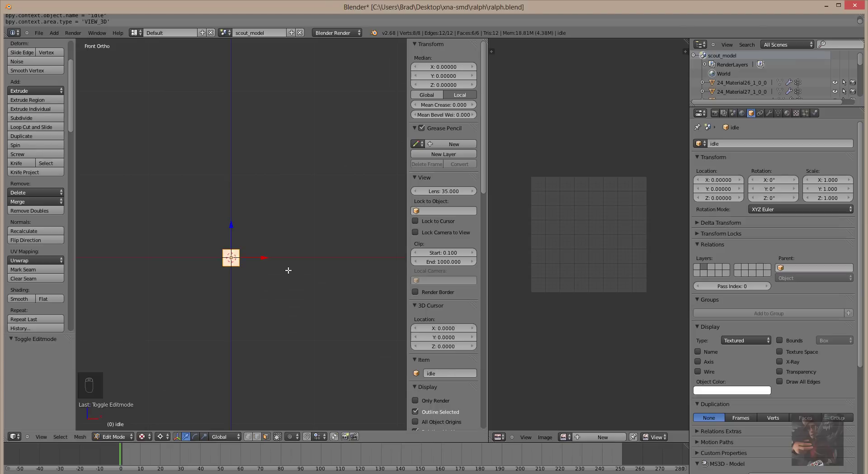
Unwrap the cube's faces with Smart UV Project.
key("u")
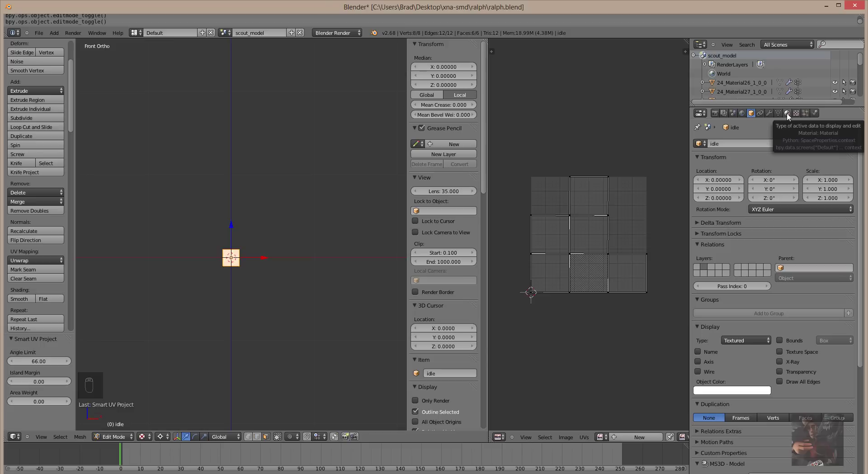
Link the existing 'body' material to the cube from the material browser.
left_click_drag(790, 118, 712, 189)
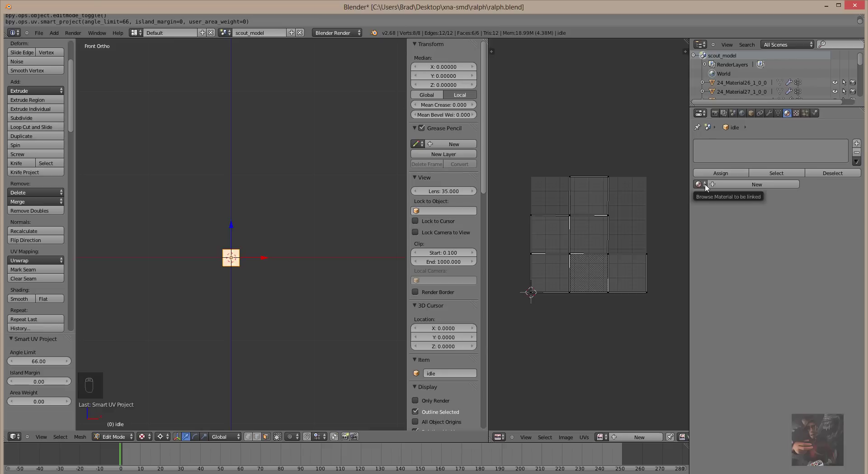
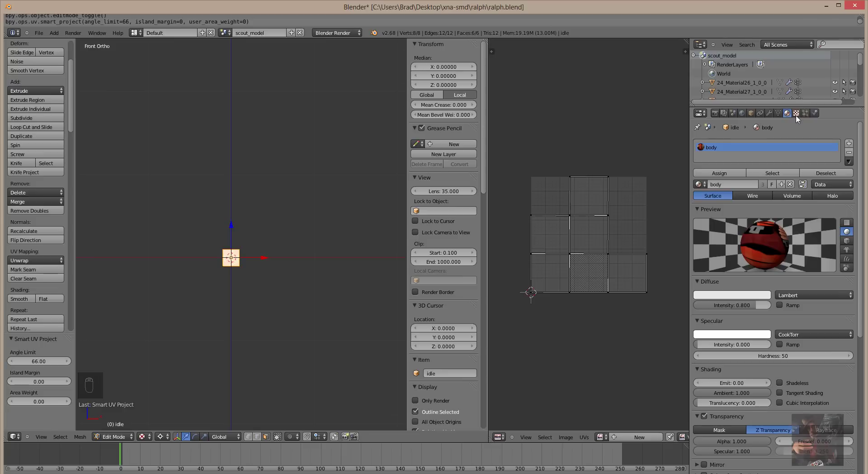
left_click_drag(802, 121, 794, 117)
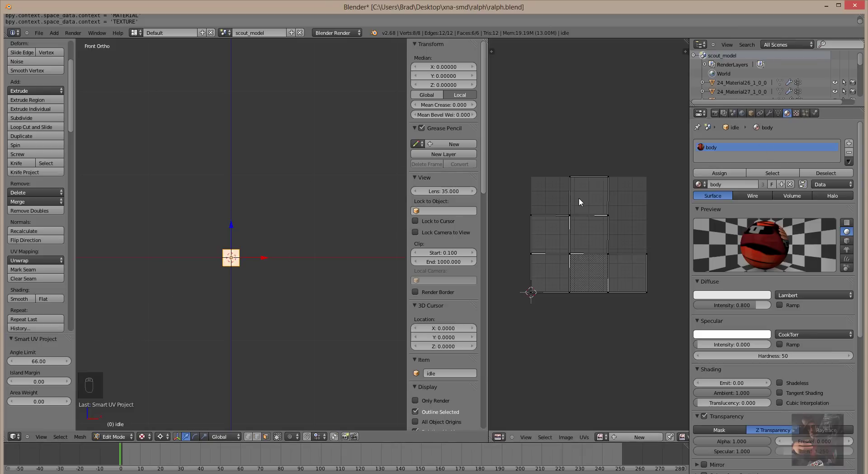
Select all faces, assign the body material, and show the cube's mesh data with its UVMap.
key("a")
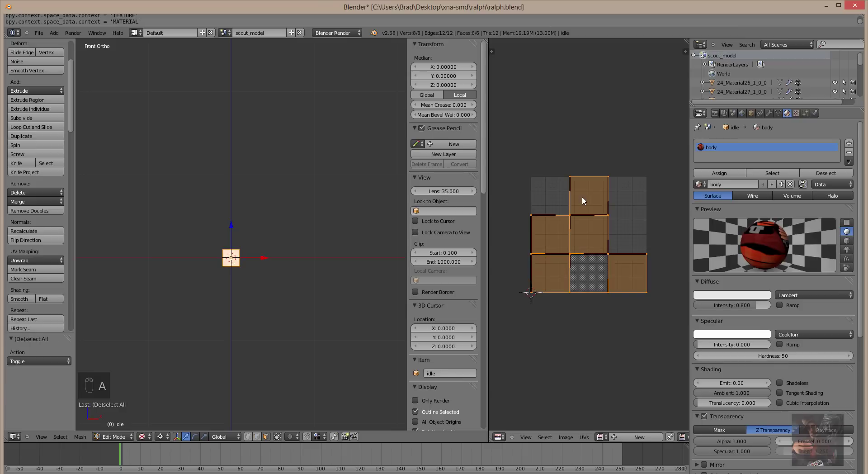
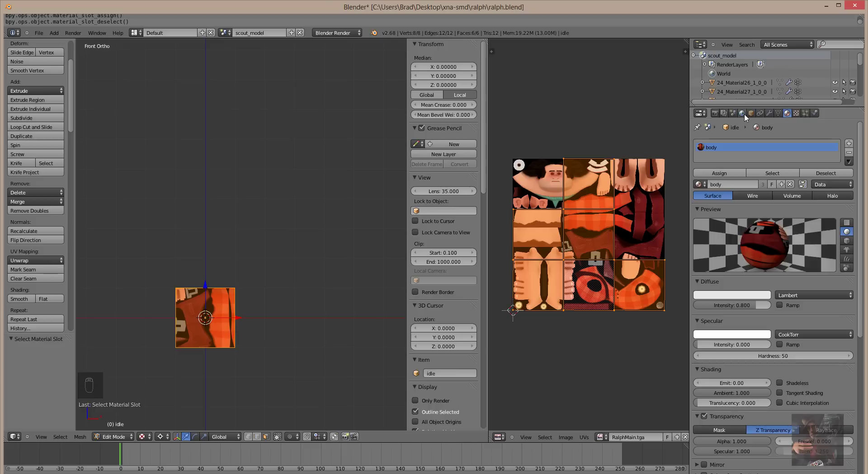
left_click_drag(752, 117, 801, 116)
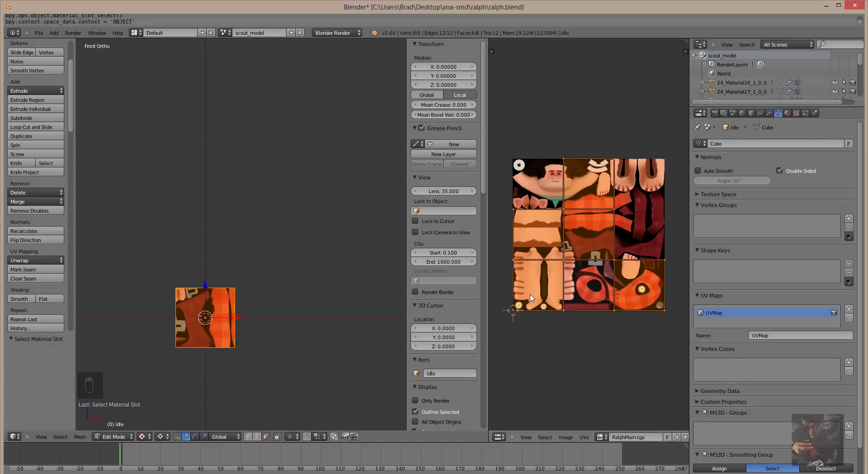
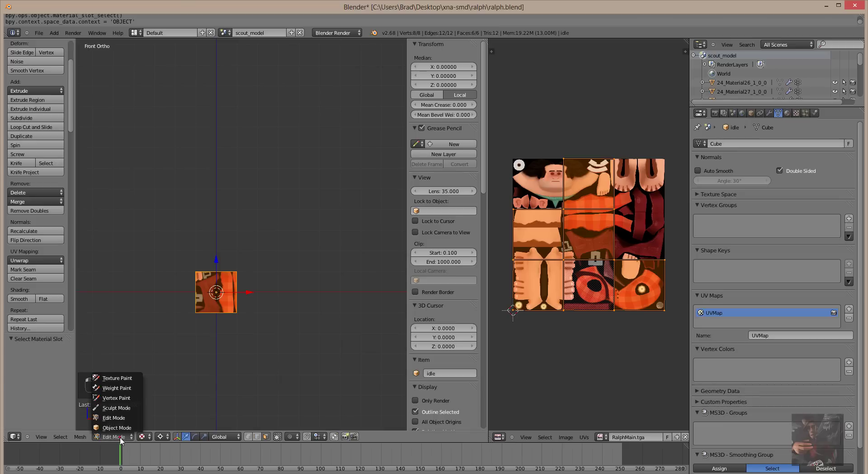
Return the cube to Object Mode so the RalphMain.tga texture shows in the viewport.
key("Tab")
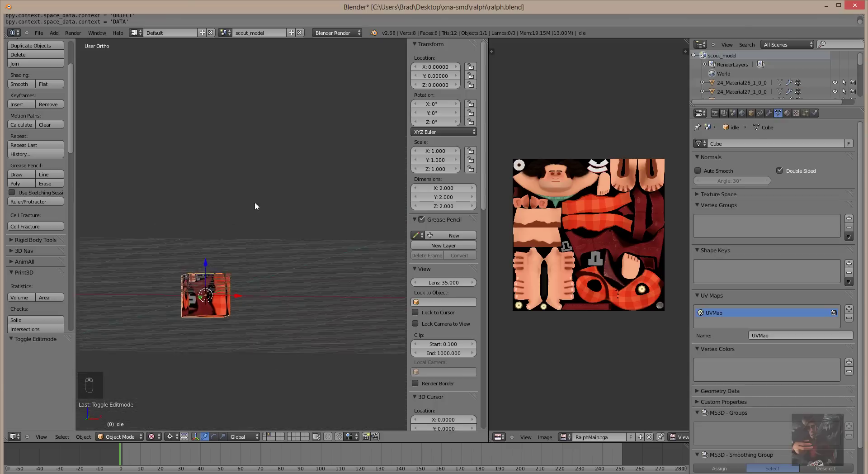
Show the Ralph character's layer alongside the cube's and frame the whole figure.
left_click_drag(268, 238, 241, 204)
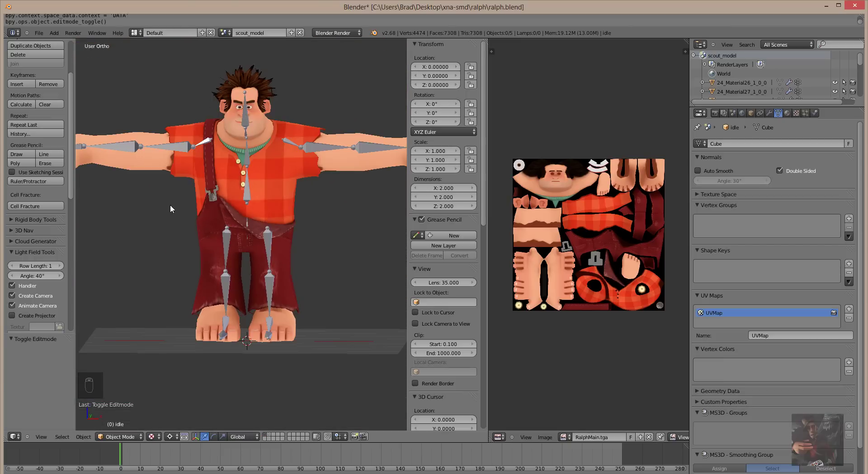
middle_click(195, 398)
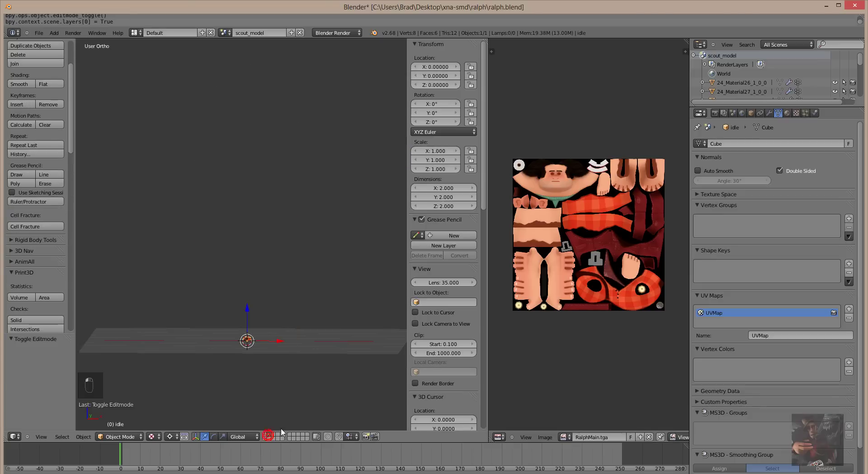
left_click_drag(226, 419, 267, 437)
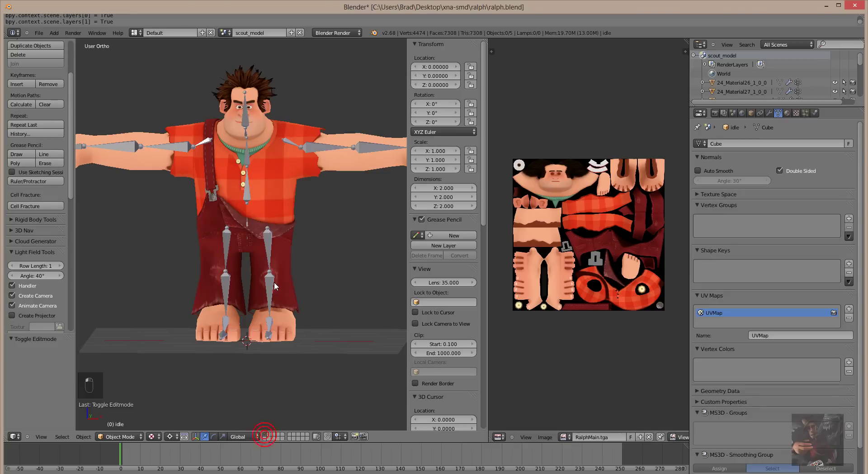
left_click_drag(291, 235, 371, 169)
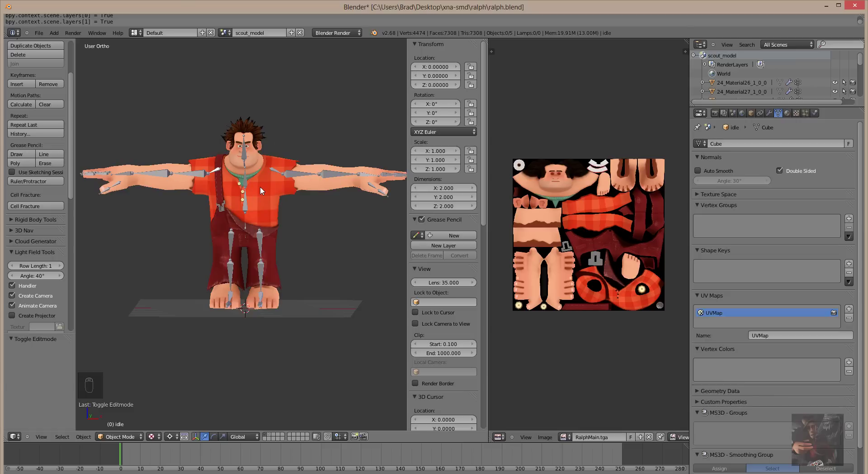
left_click_drag(263, 191, 263, 191)
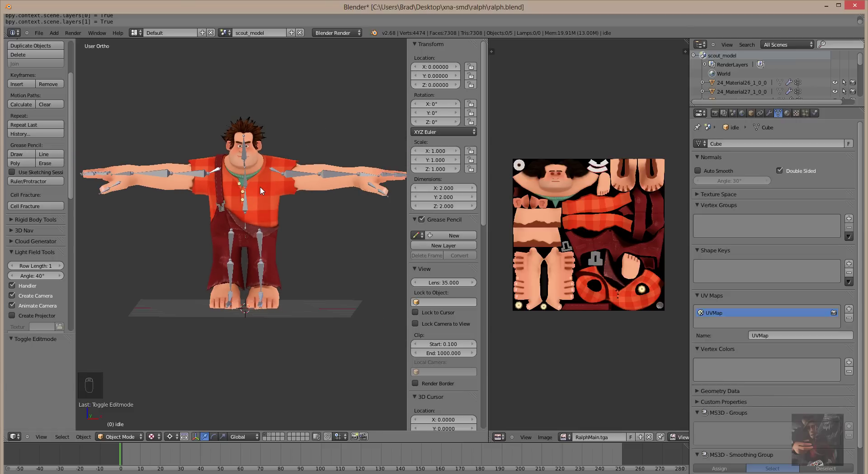
left_click_drag(263, 191, 743, 88)
Rename the 24_Material26_1_0_0 mesh object to 'hair' and view its mesh data.
left_click_drag(782, 117, 754, 117)
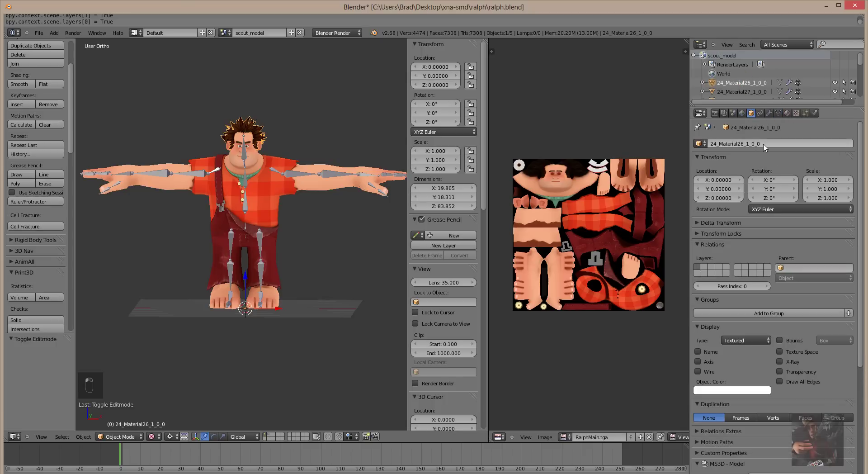
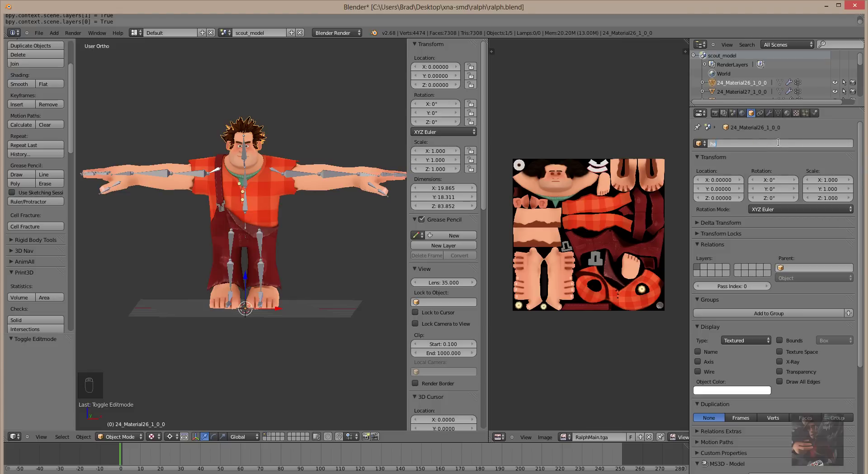
left_click_drag(779, 143, 780, 118)
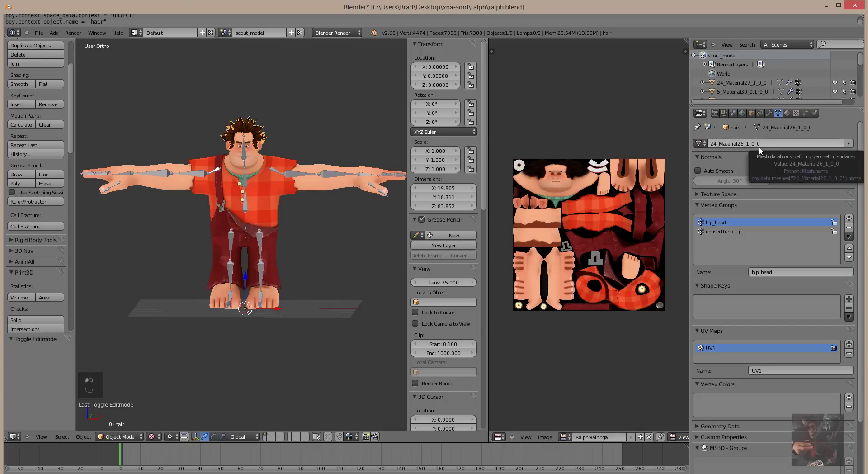
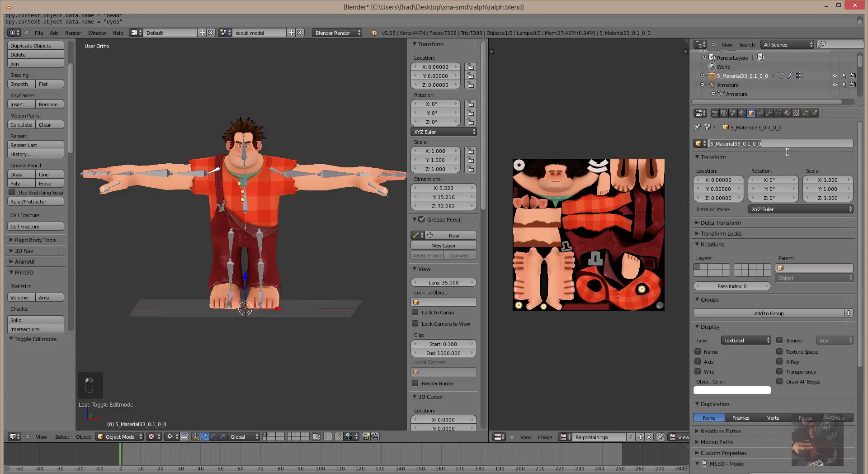
Rename the 5_Material33_0_1_0_0 mesh object with a descriptive name.
left_click_drag(786, 151, 290, 235)
scroll("up", 3)
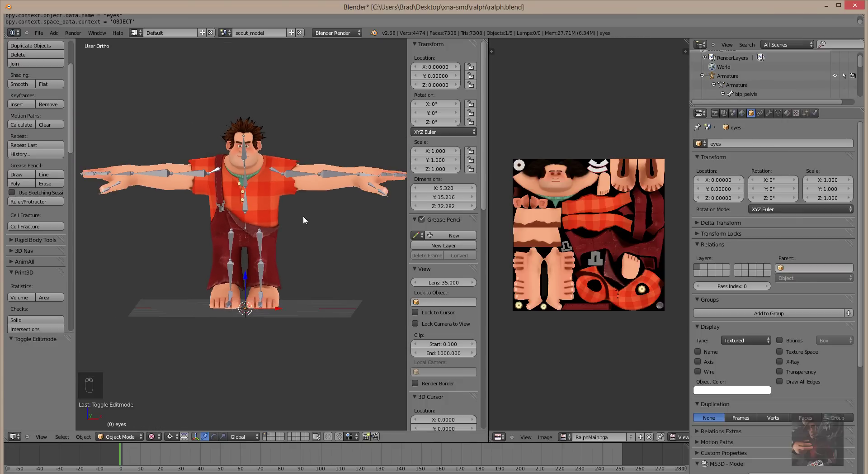
left_click_drag(593, 108, 736, 80)
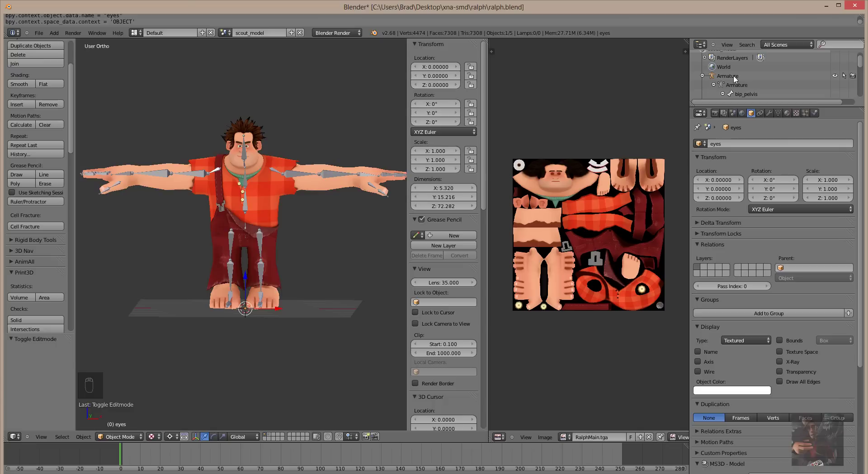
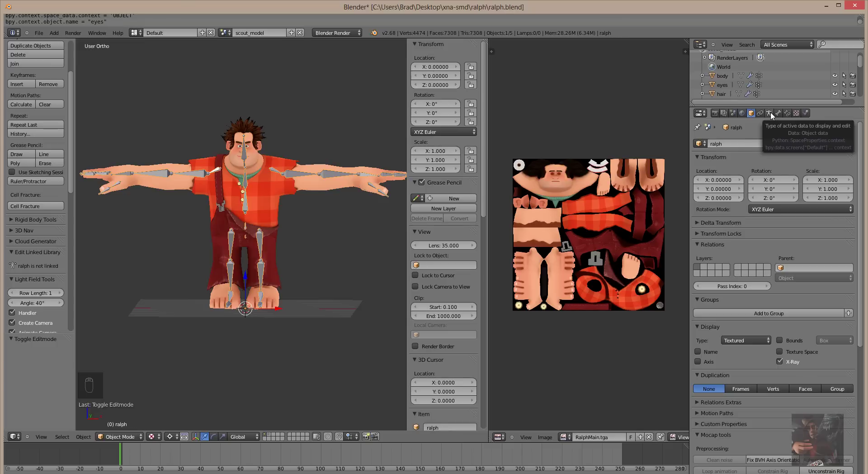
Rename the armature object to 'ralph' and show its skeleton settings.
left_click_drag(773, 117, 748, 72)
left_click_drag(747, 72, 453, 192)
left_click_drag(453, 192, 413, 127)
left_click_drag(413, 127, 142, 346)
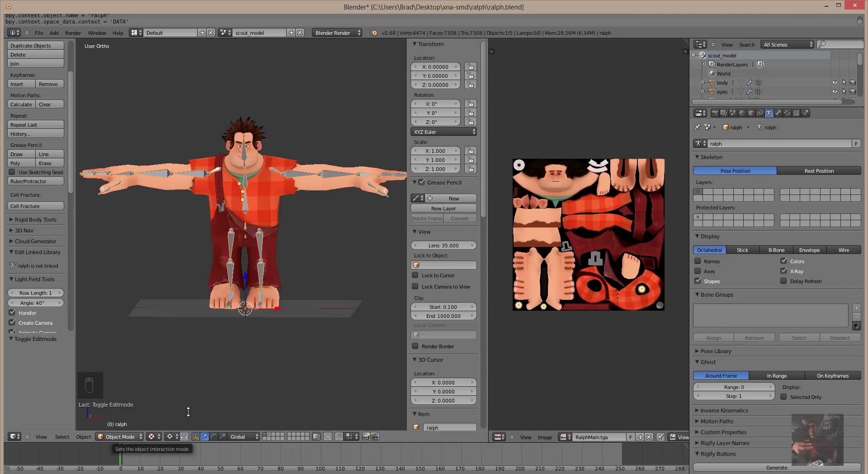
Put the ralph rig in Pose Mode and test-rotate the upper arm bone.
left_click(294, 178)
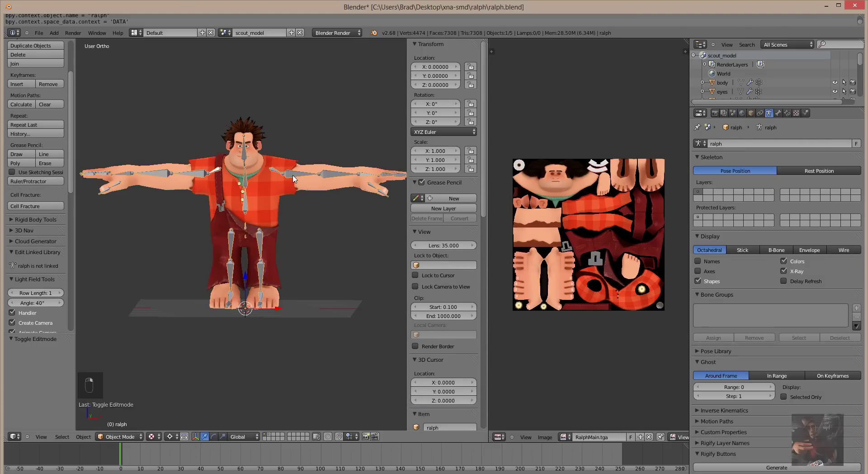
left_click_drag(295, 179, 231, 124)
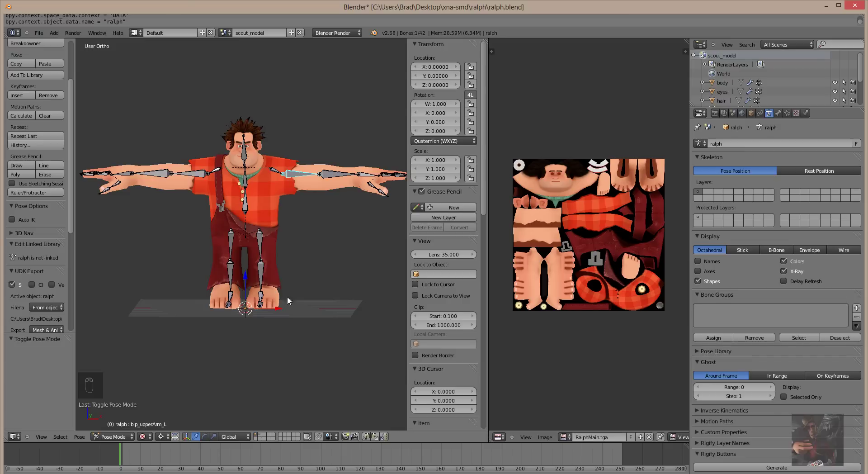
left_click_drag(172, 438, 176, 389)
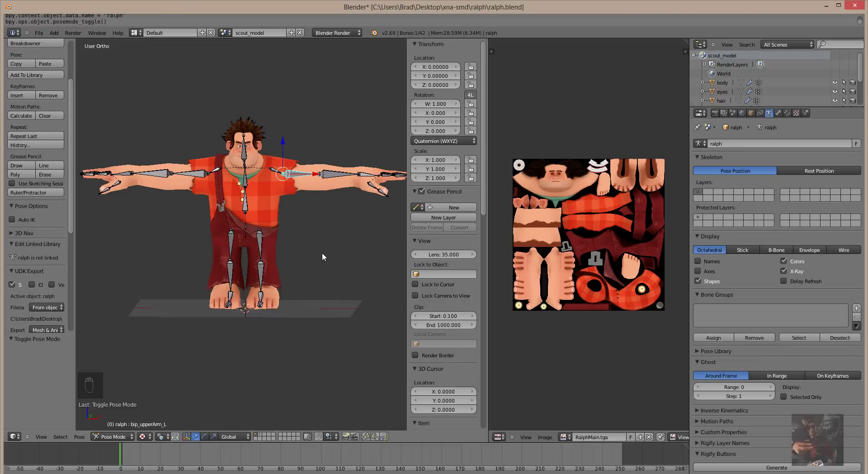
key("r")
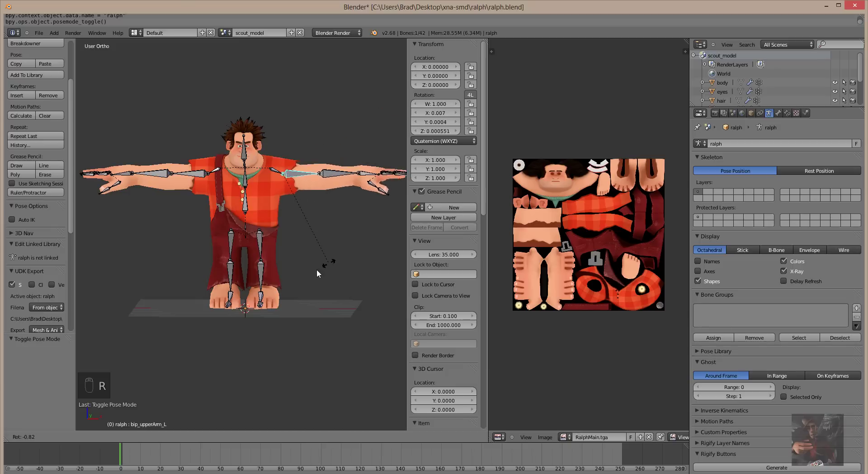
left_click_drag(342, 237, 274, 256)
left_click_drag(303, 239, 393, 218)
key("r")
left_click_drag(341, 249, 329, 243)
Test-rotate the torso and spine bones, undoing to keep the T-pose.
key("r")
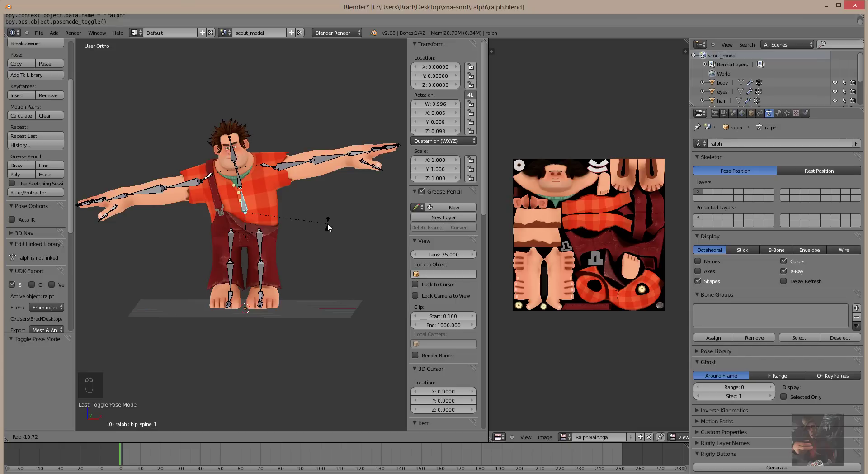
left_click_drag(333, 229, 331, 257)
key("ctrl+z")
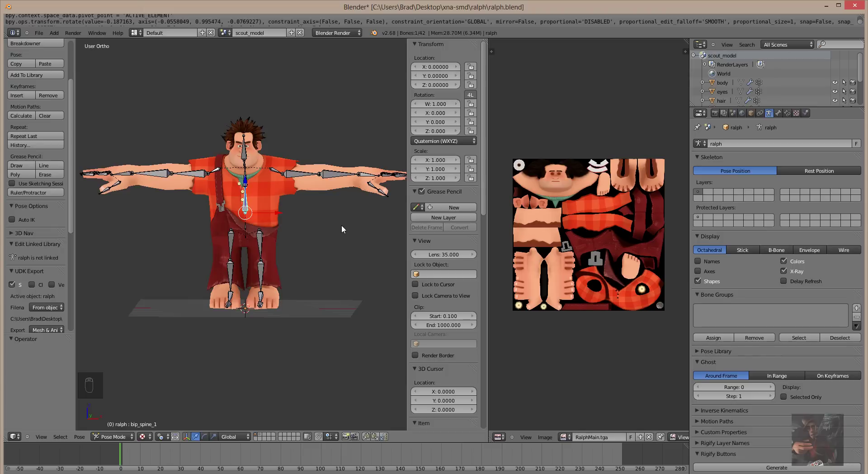
key("r")
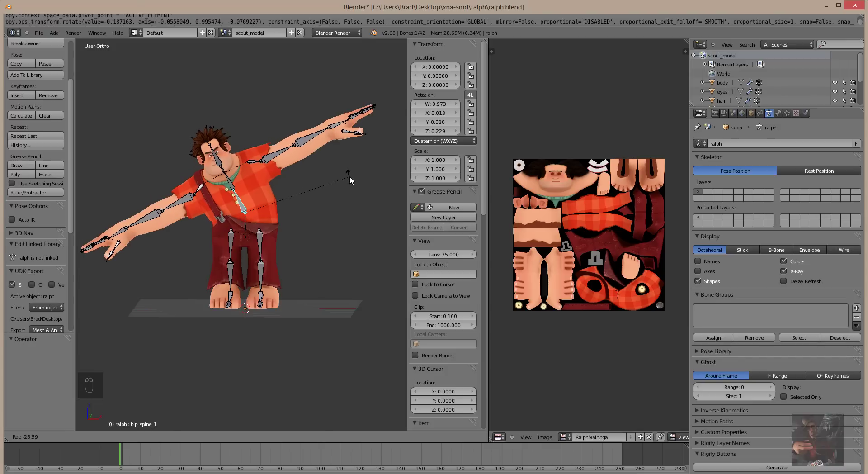
left_click_drag(353, 180, 302, 242)
right_click(302, 241)
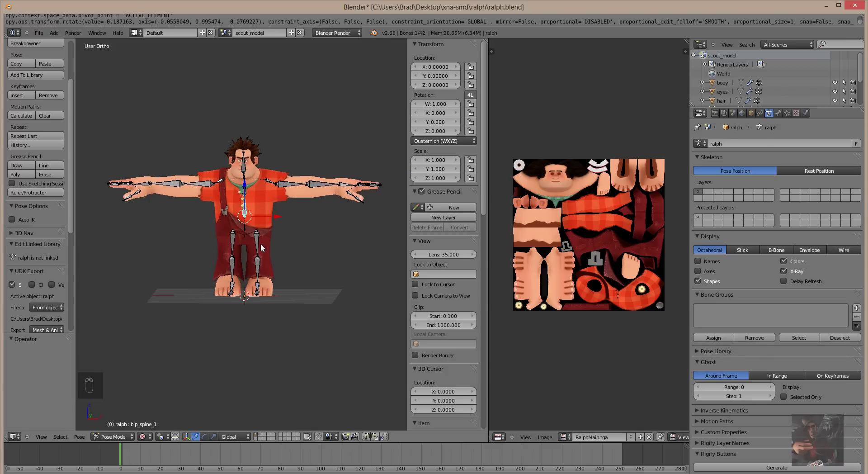
middle_click(260, 245)
left_click_drag(283, 251, 317, 256)
key("r")
middle_click(315, 255)
right_click(284, 263)
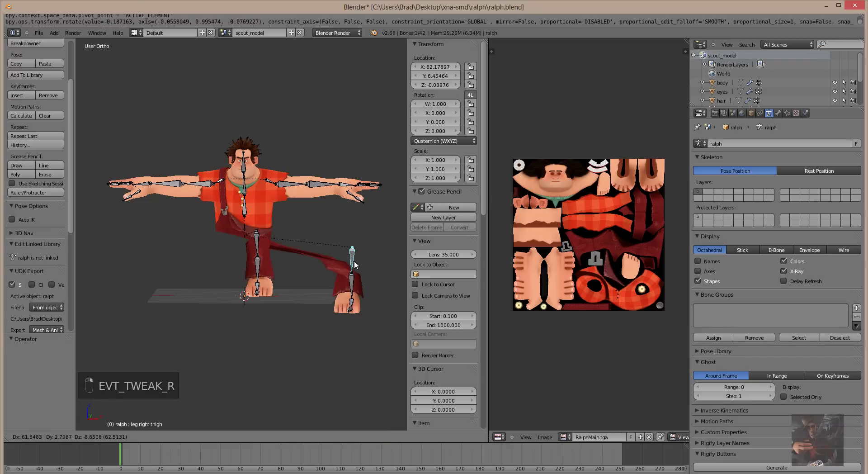
left_click_drag(345, 263, 215, 261)
left_click_drag(176, 255, 159, 253)
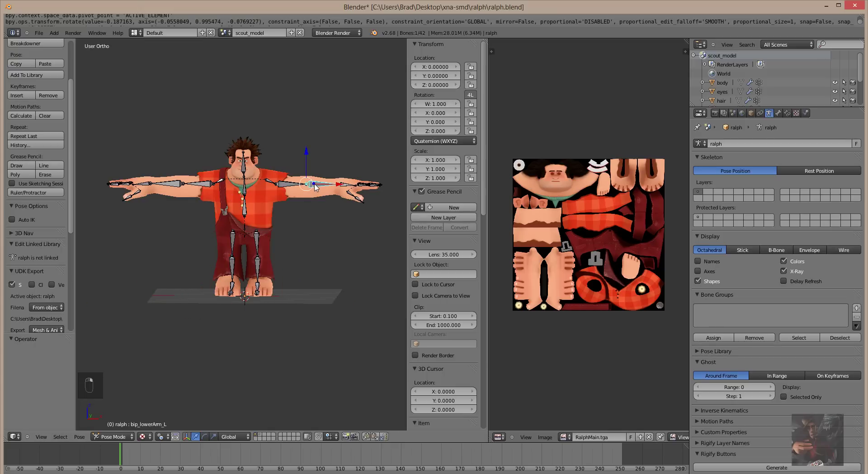
key("g")
left_click_drag(328, 223, 289, 190)
left_click_drag(289, 190, 300, 254)
key("g")
middle_click(338, 250)
left_click(338, 250)
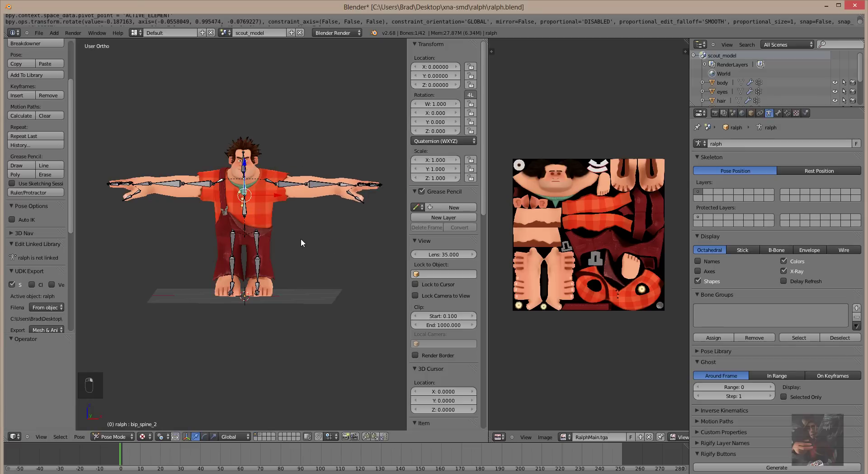
key("g")
middle_click(310, 216)
middle_click(308, 206)
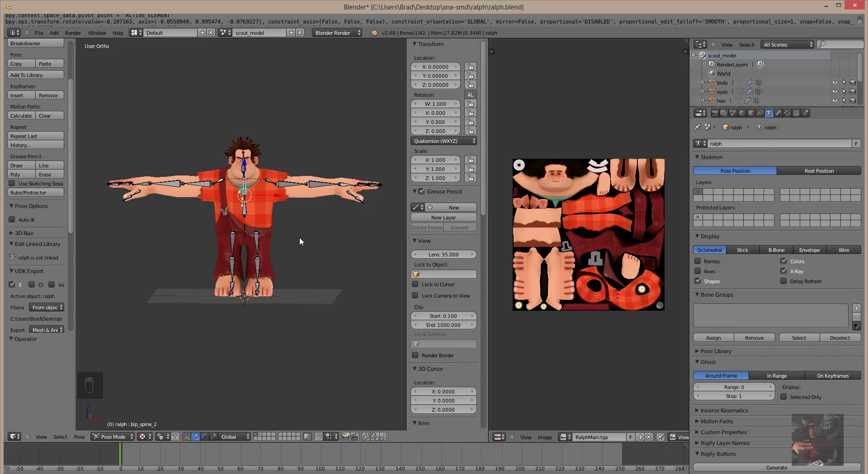
Join the UV/Image editor into the 3D viewport and zoom in on the figure.
middle_click(302, 242)
left_click_drag(302, 242, 495, 97)
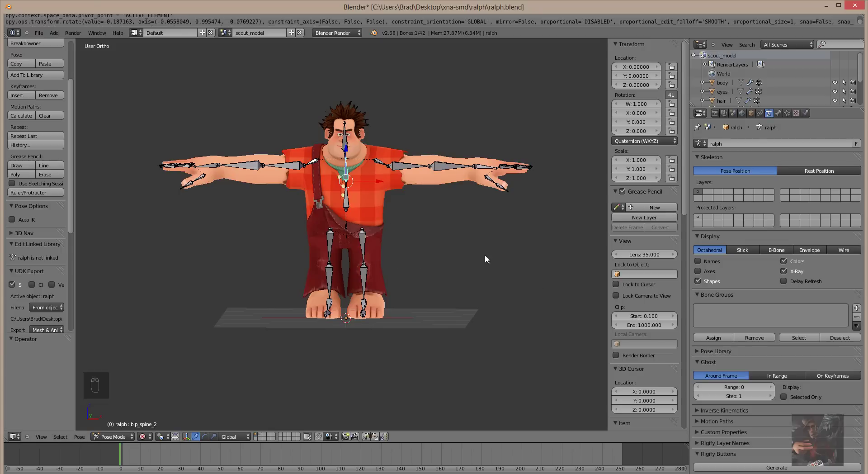
left_click_drag(404, 241, 506, 281)
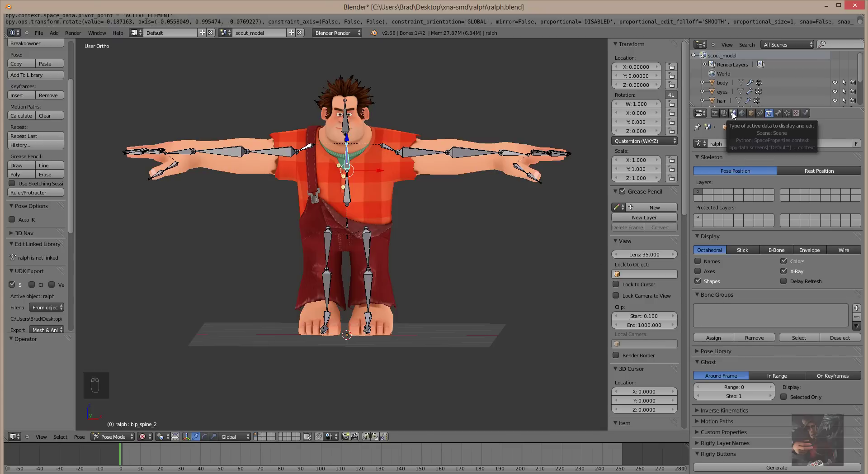
Set the Source Engine Export format to SMD in the Scene properties.
left_click_drag(735, 114, 729, 405)
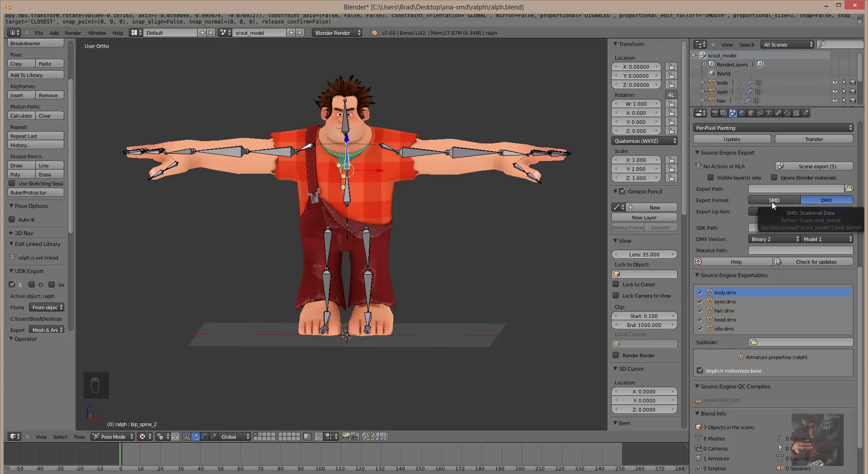
left_click_drag(774, 204, 731, 305)
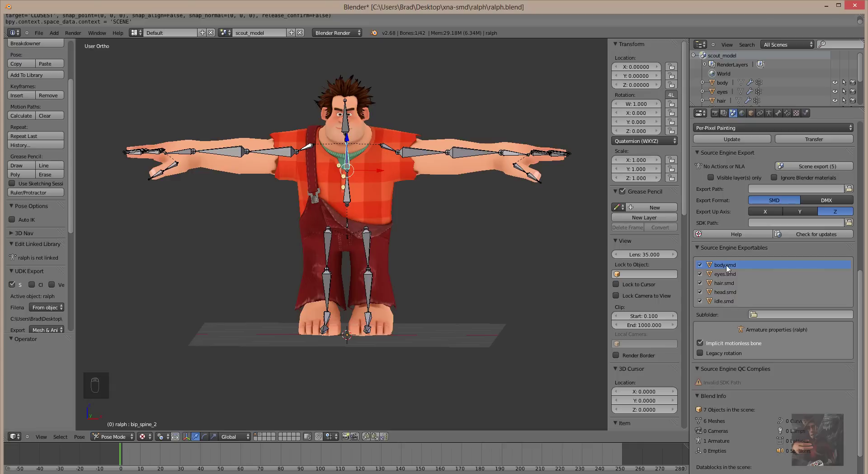